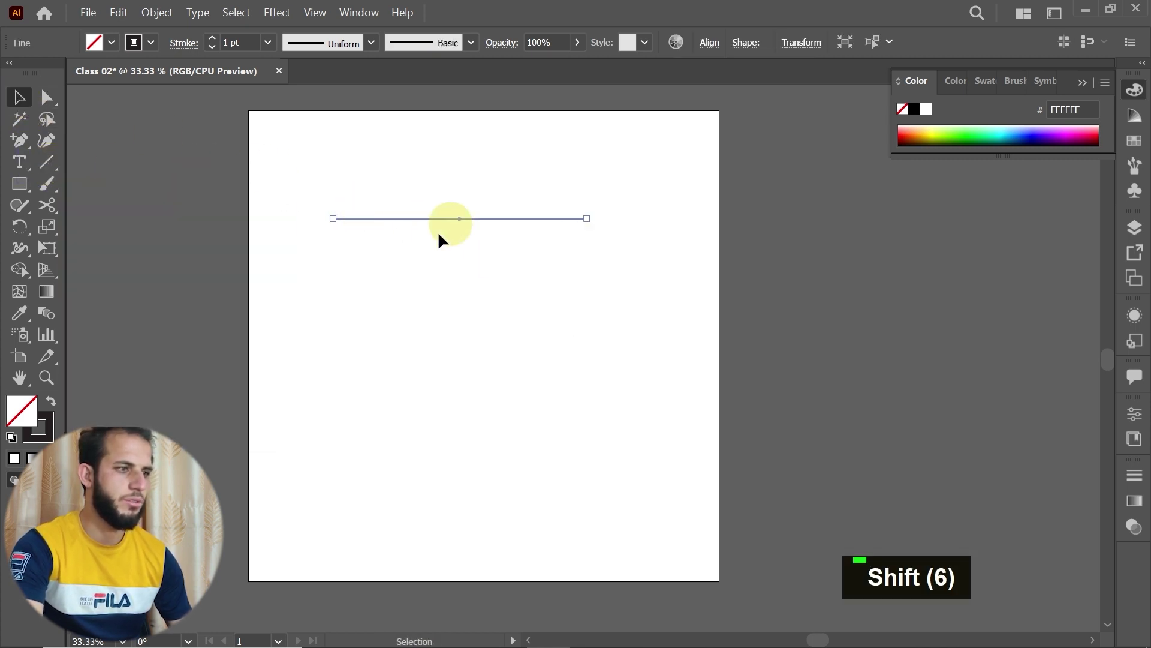
# - Zoom in on the horizontal line and drag out a rectangle below it with the Rectangle Tool
pyautogui.scroll(3)
pyautogui.press('space')
pyautogui.press('space')
pyautogui.scroll(3)
pyautogui.press('space')
pyautogui.press('space')
pyautogui.press('space')
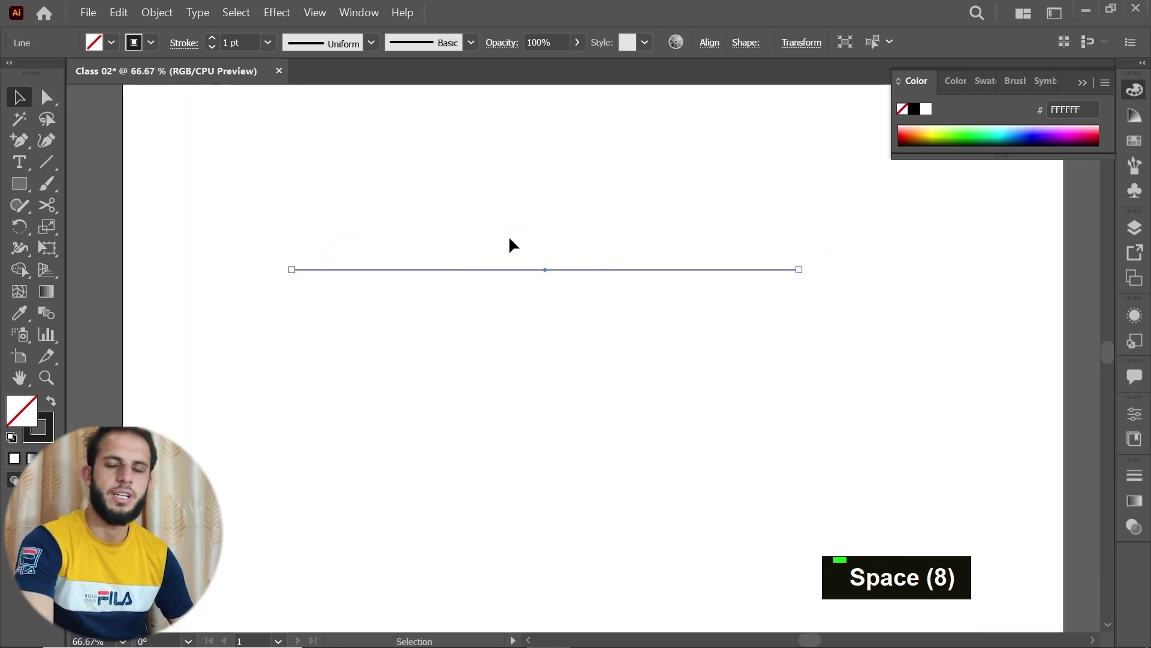
pyautogui.press('space')
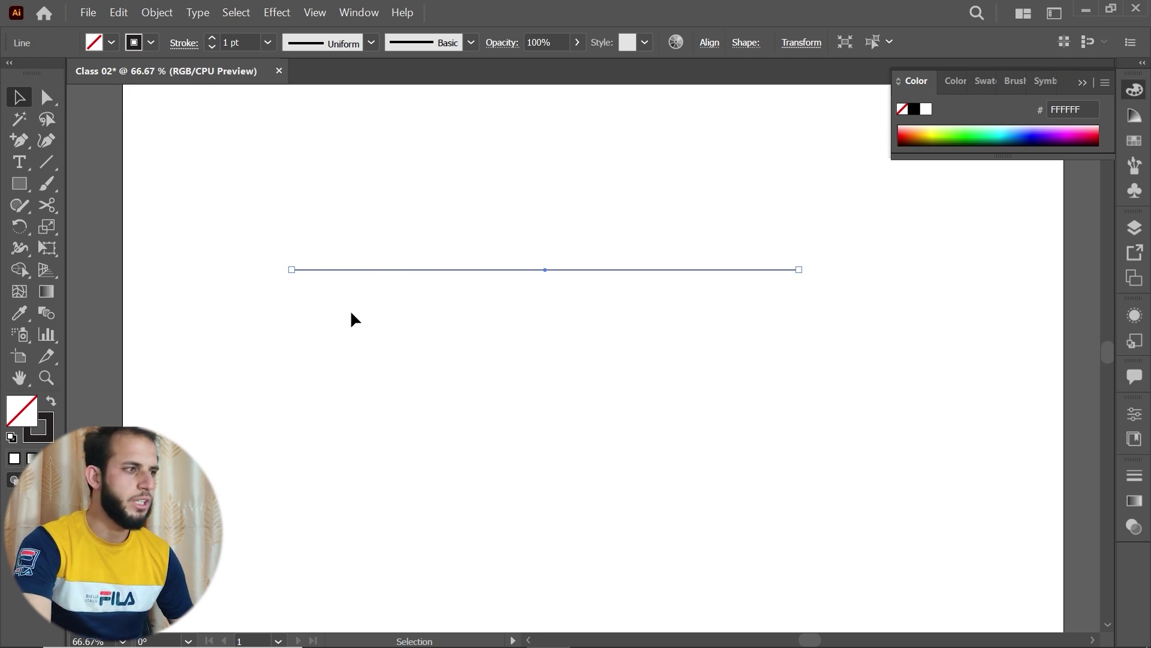
pyautogui.rightClick(21, 191)
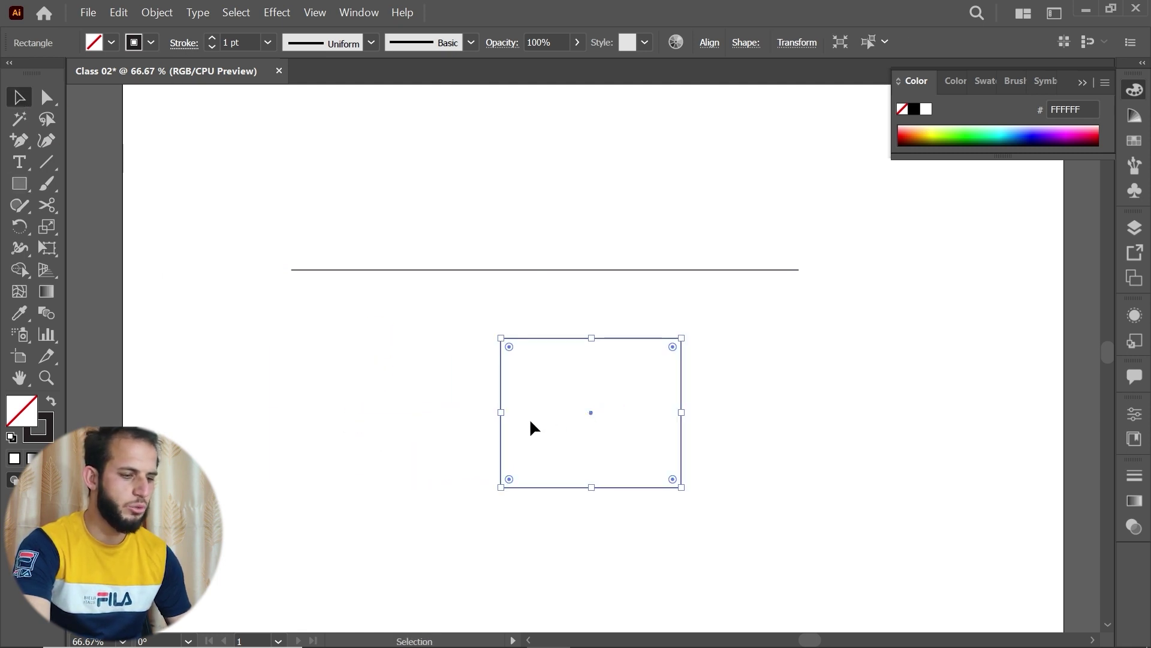
# - Undo moving the rectangle so it sits back below the left part of the line
pyautogui.press('ctrl+z')
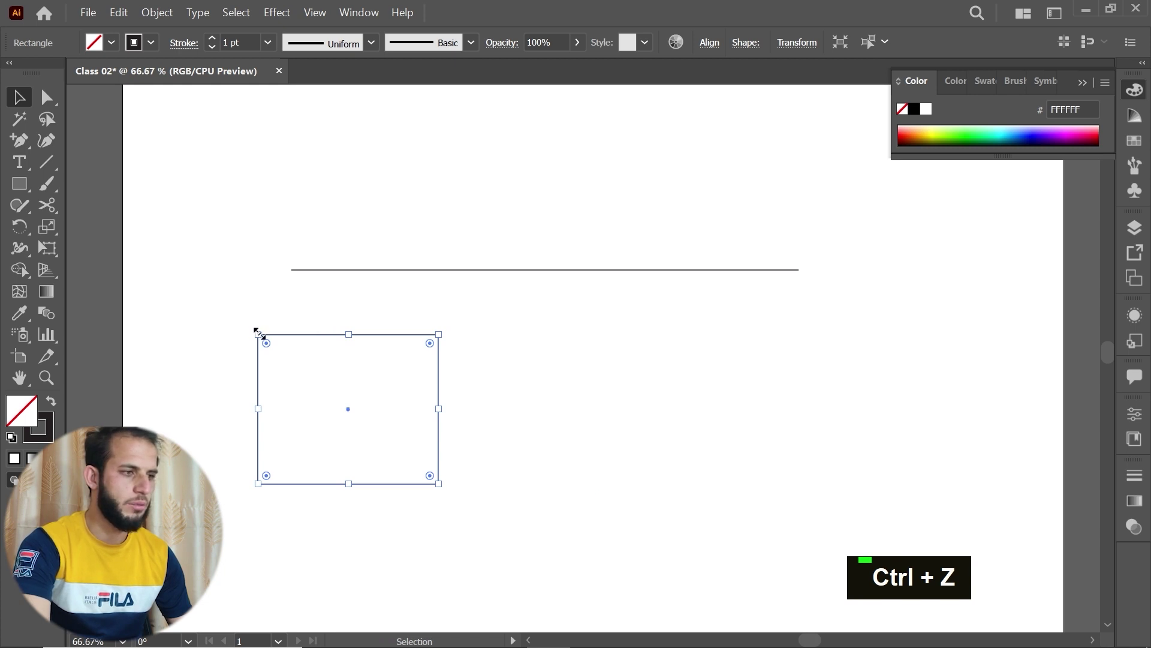
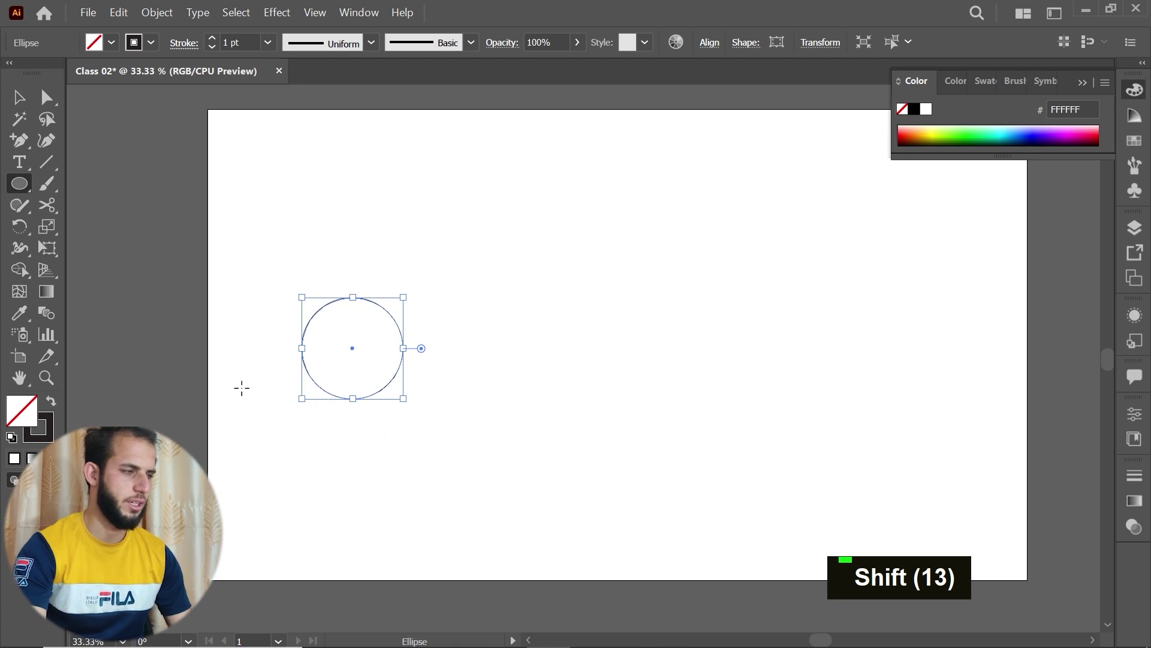
# - Fill the circle light green, copy it into a three-circle canopy, and start the trunk line
pyautogui.doubleClick(21, 415)
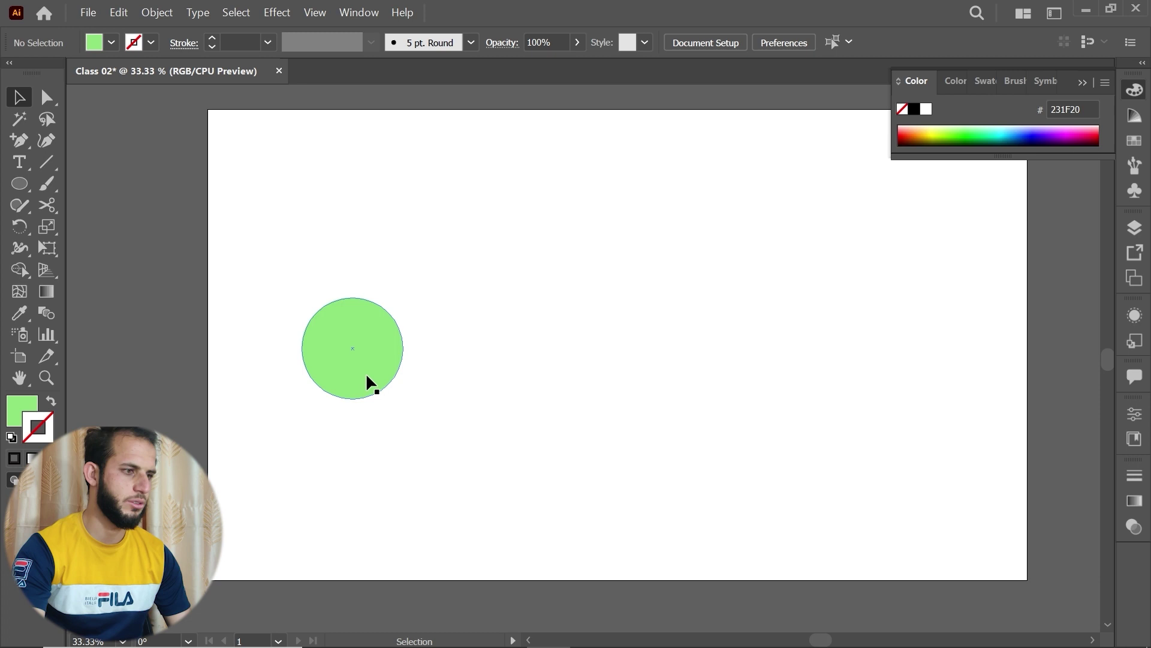
pyautogui.click(370, 381)
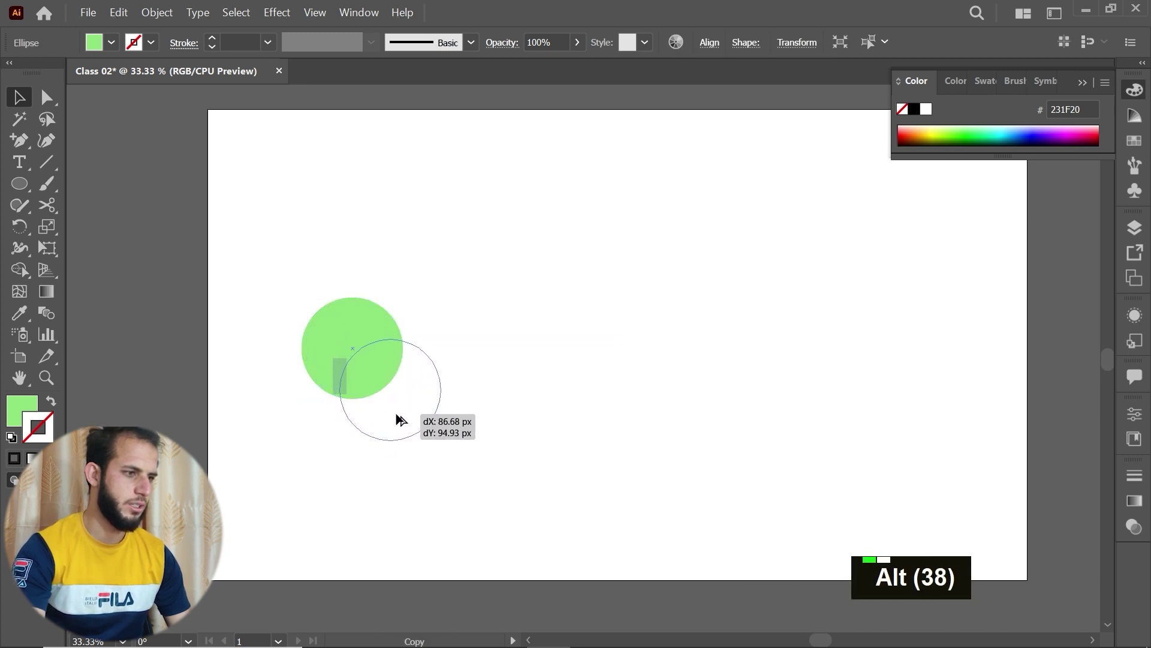
pyautogui.click(401, 423)
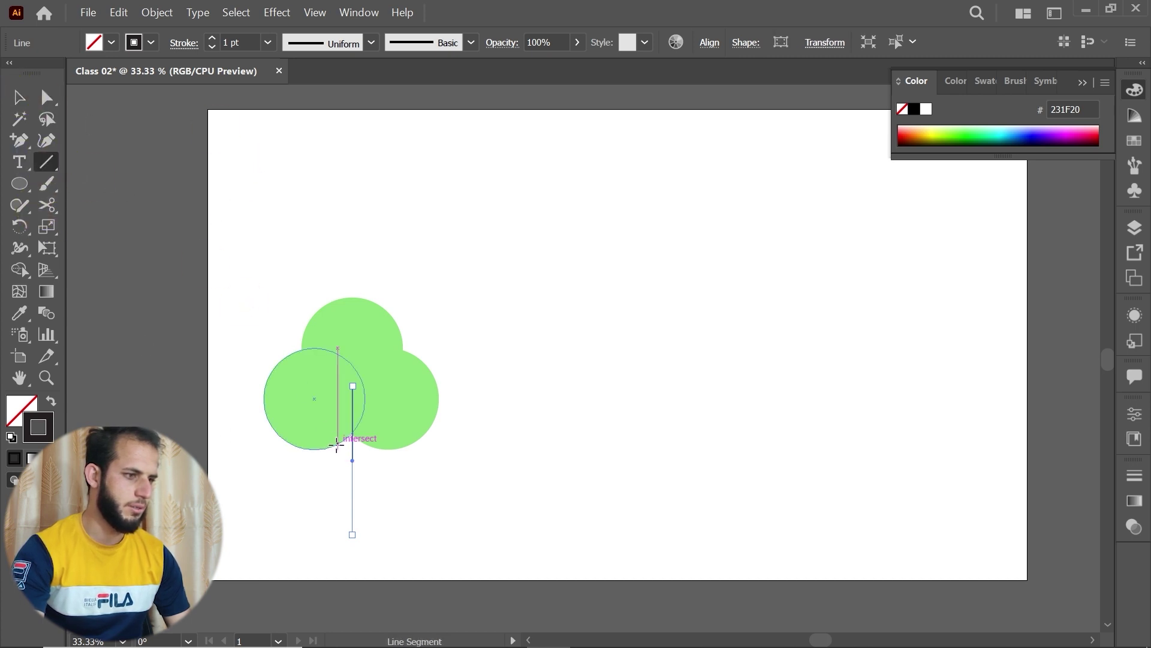
# - Draw two short diagonal branch strokes off the trunk, zoom out and deselect them
pyautogui.scroll(3)
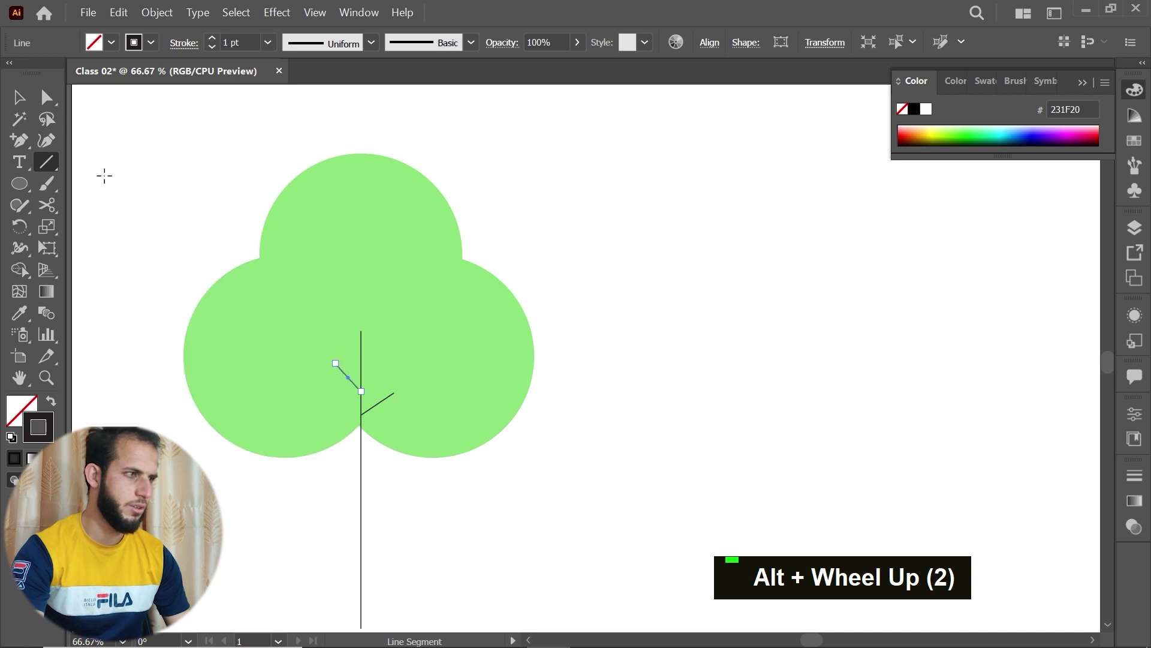
pyautogui.scroll(-3)
pyautogui.scroll(-3)
pyautogui.press('space')
pyautogui.press('space')
pyautogui.click(298, 344)
pyautogui.click(291, 331)
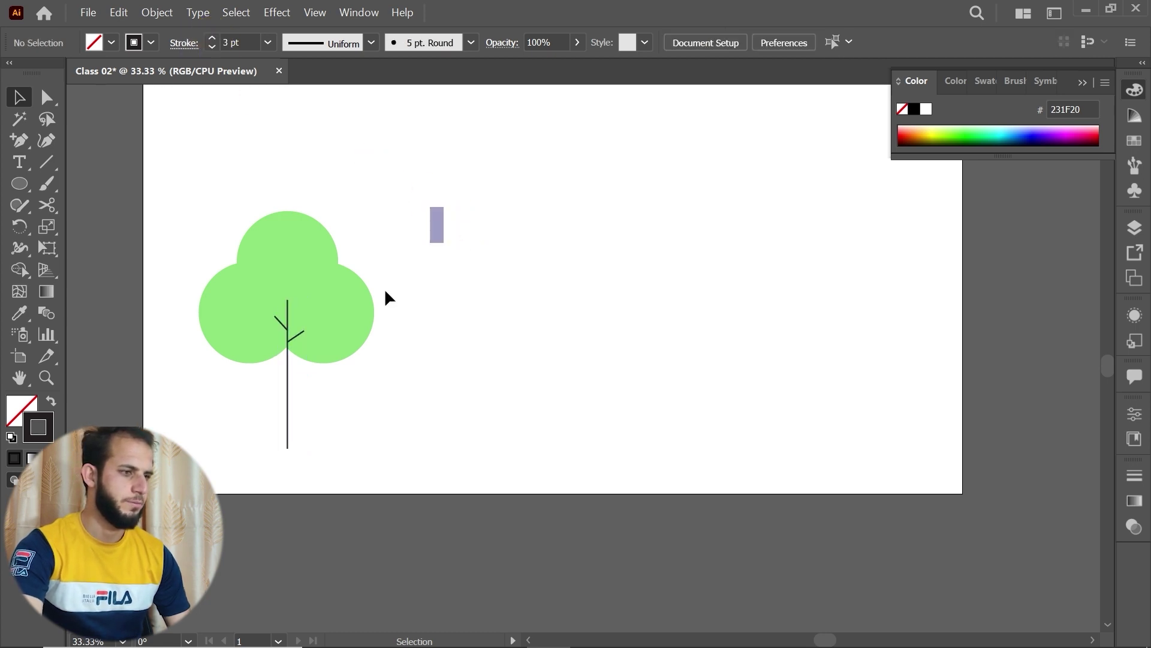
# - Pick the Rectangle Tool to start the large lime rectangle beside the tree
pyautogui.rightClick(20, 186)
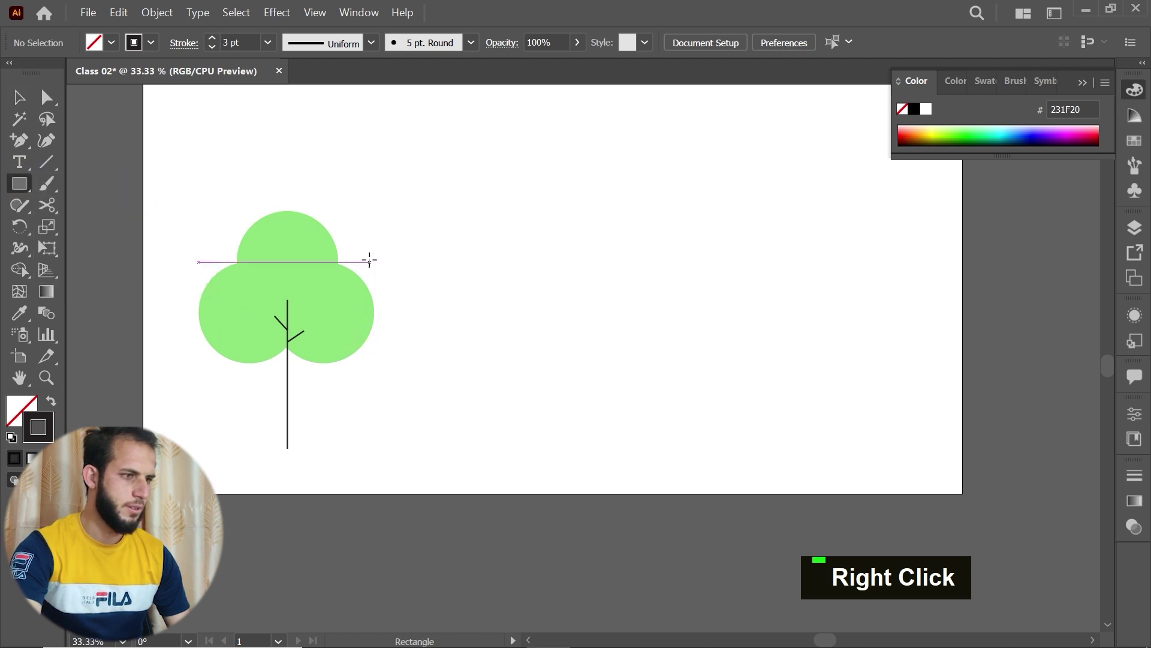
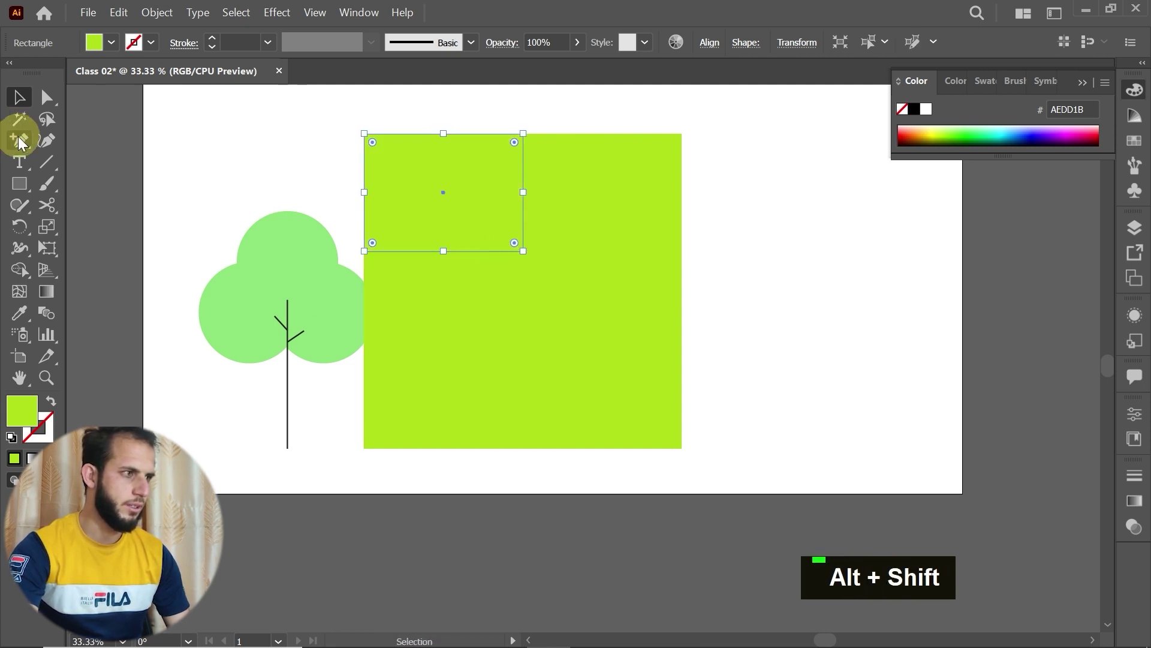
# - Pull the small rectangle's top edge into a peaked roof and copy a tall block to the right
pyautogui.rightClick(23, 141)
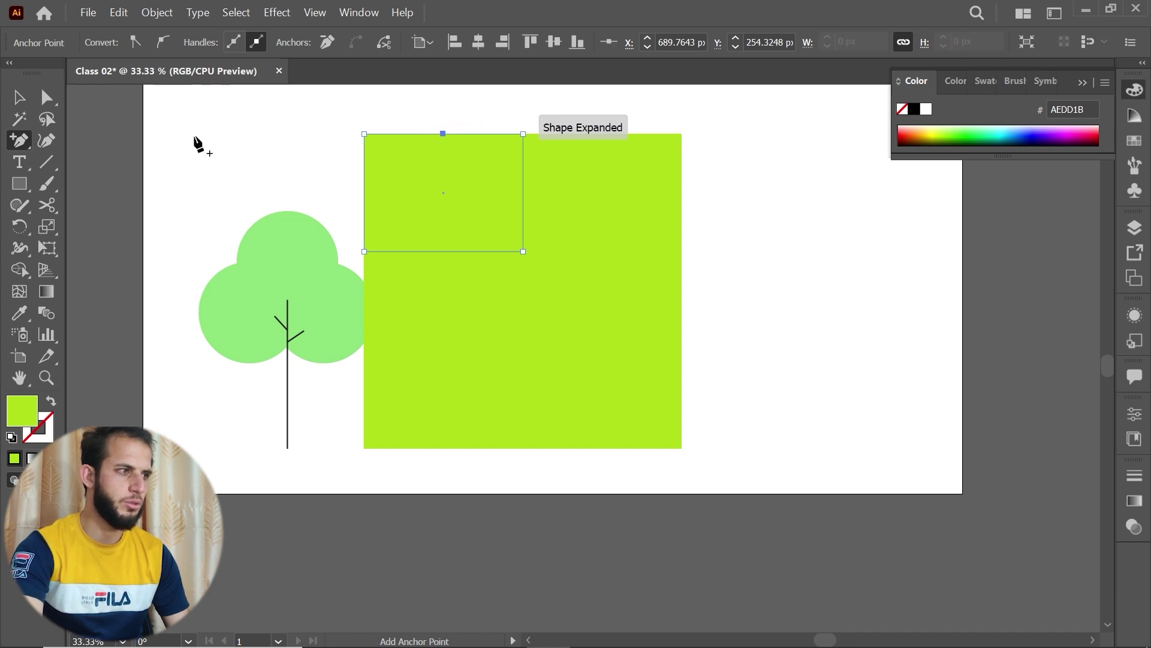
pyautogui.rightClick(21, 148)
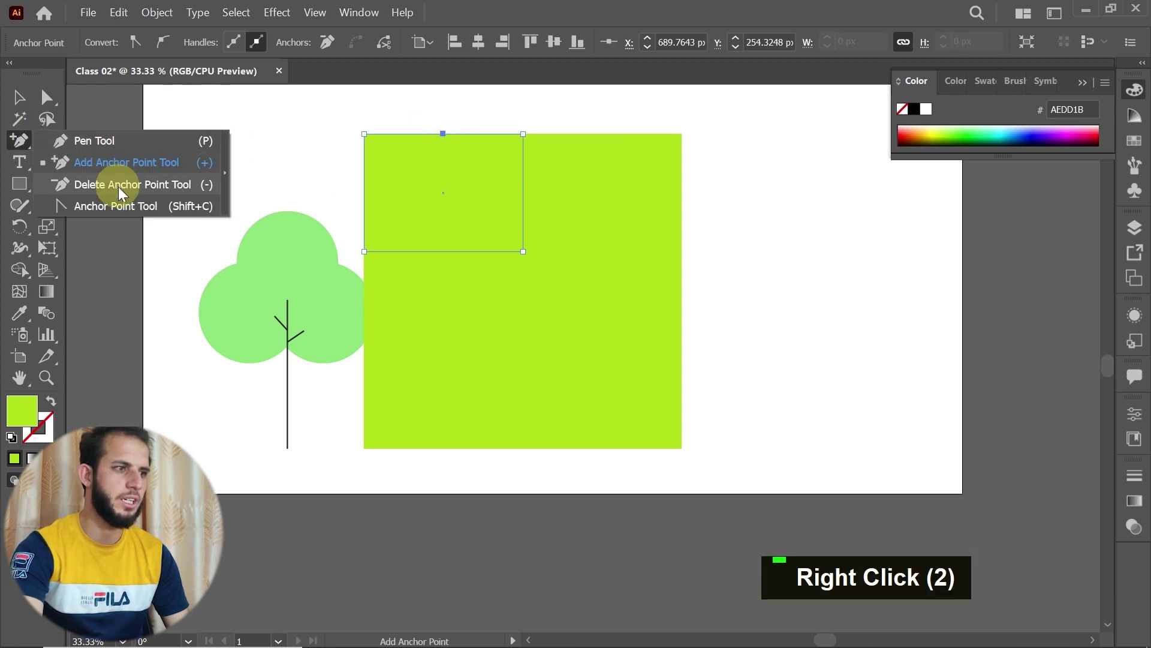
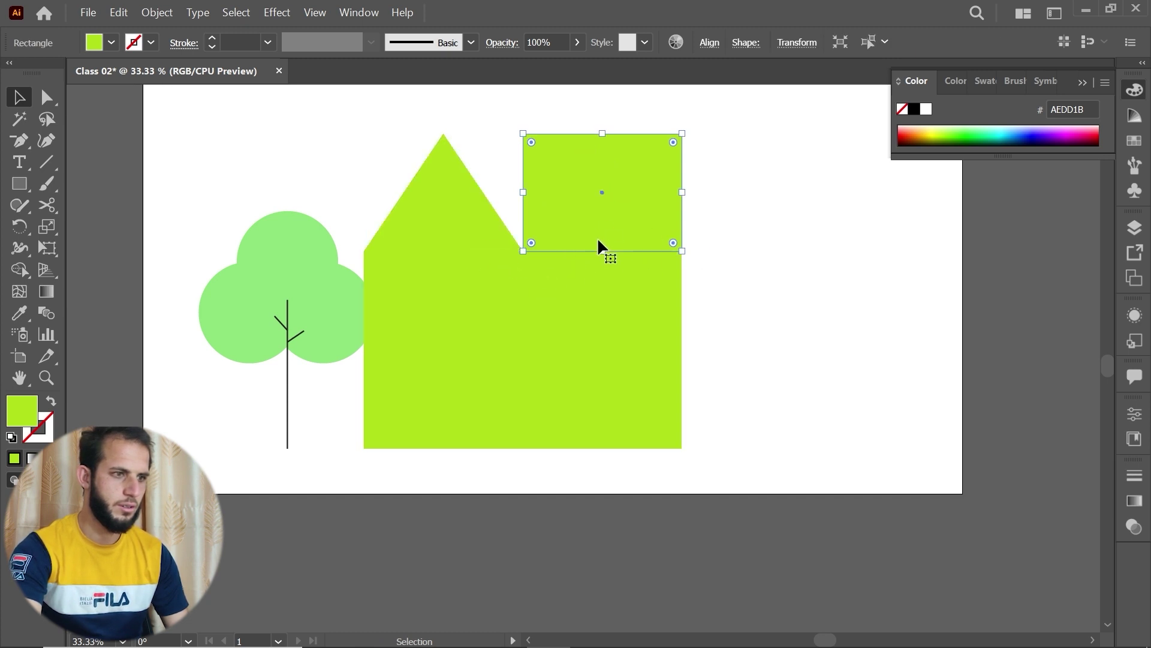
pyautogui.scroll(-3)
# - Copy the roof triangle onto the tall block and select both roofs together for the purple fill
pyautogui.press('space')
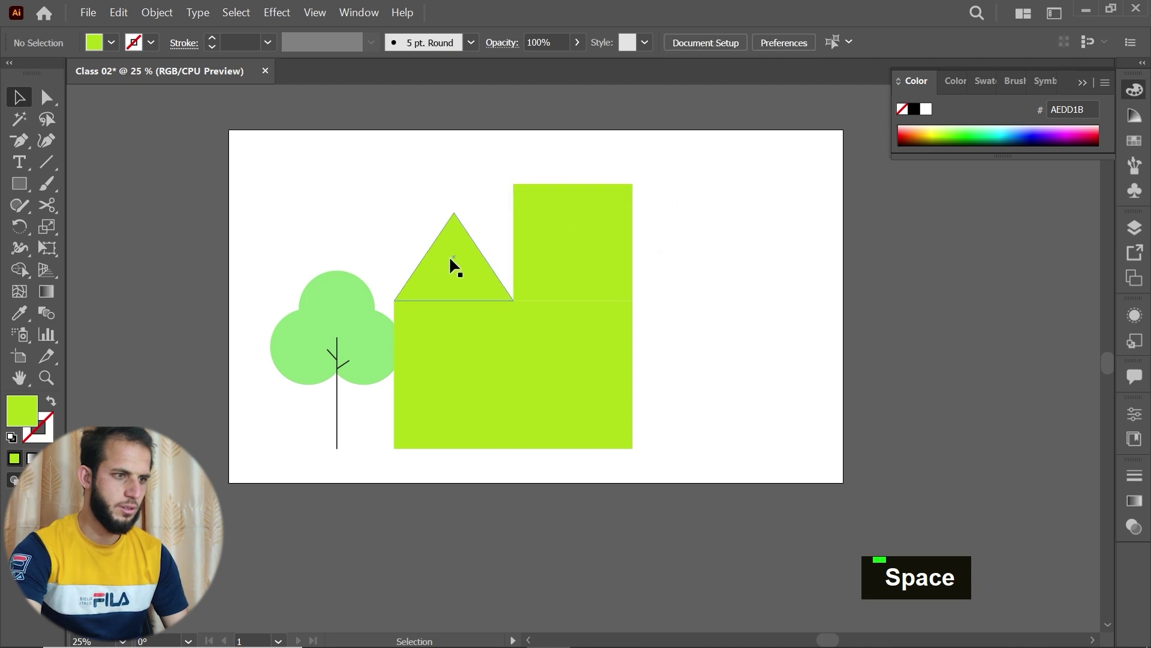
pyautogui.click(455, 263)
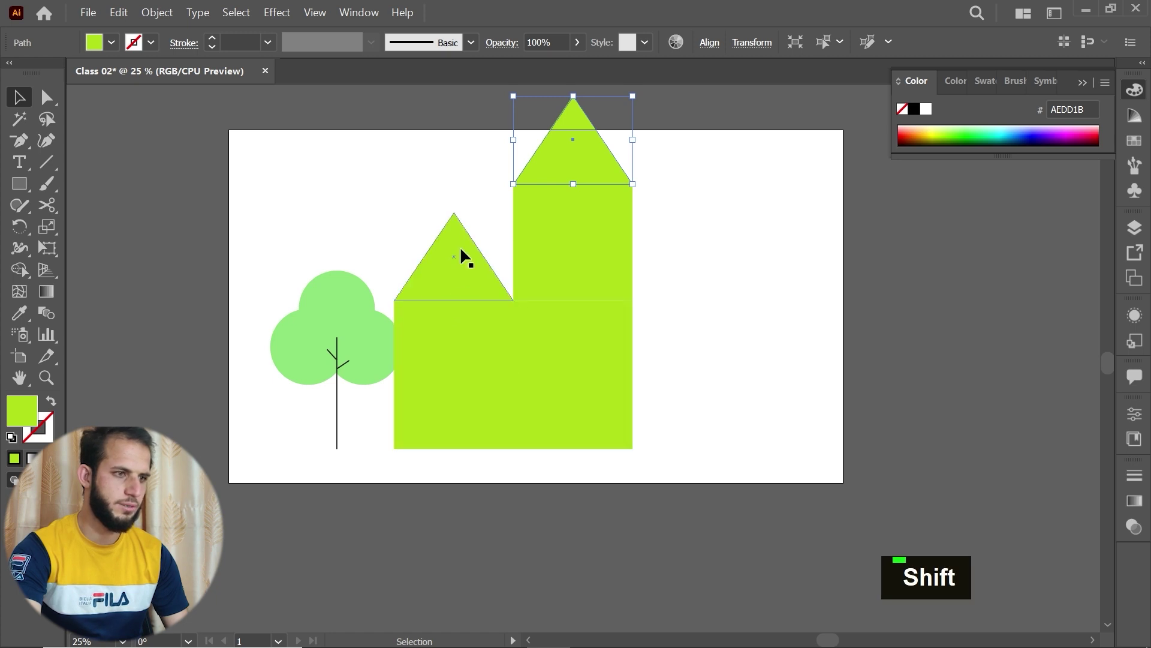
pyautogui.click(463, 253)
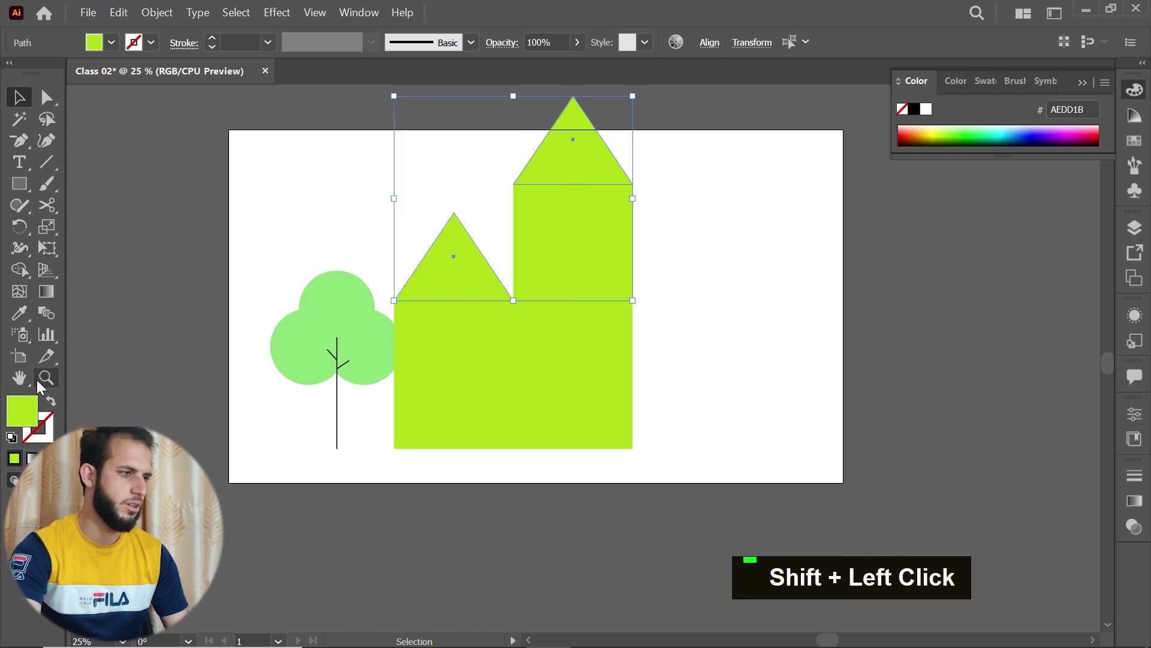
# - Draw the bottom ground strip and a tall rectangle right of the house, filled dark purple
pyautogui.doubleClick(909, 297)
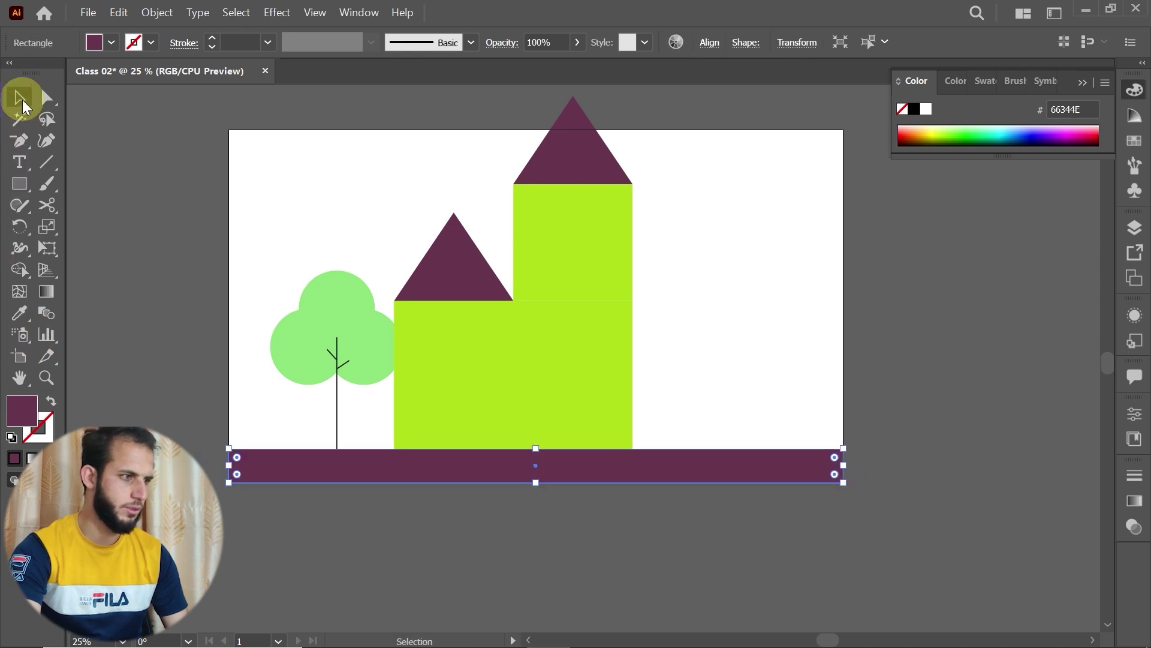
pyautogui.doubleClick(36, 416)
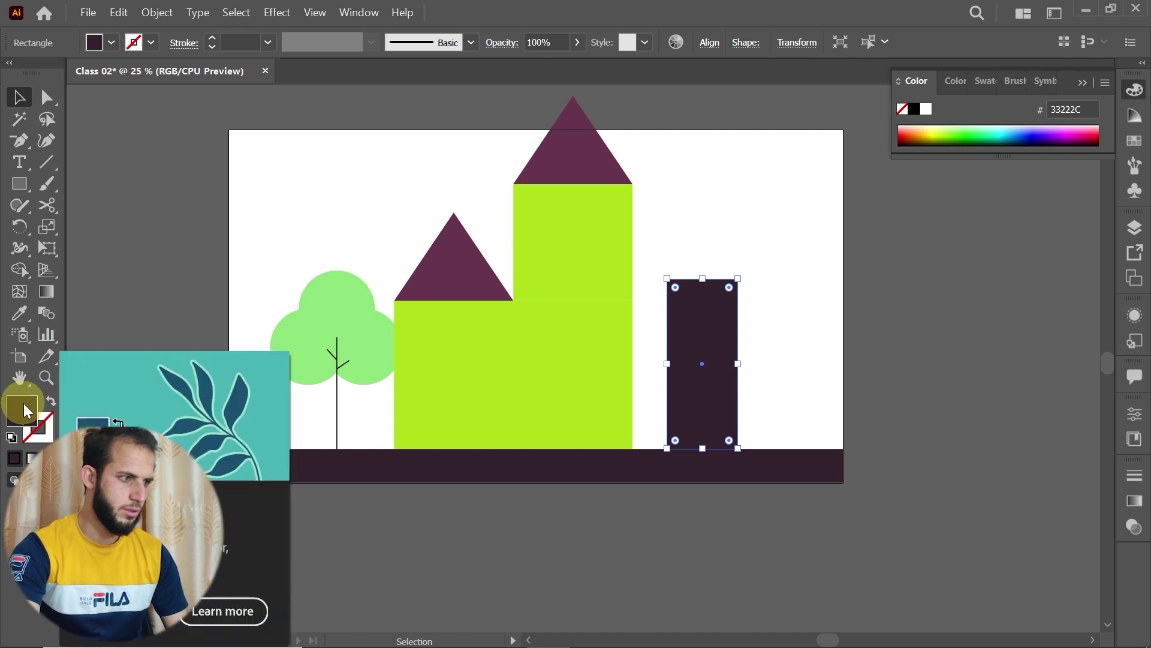
# - Choose a bright green fill (#96EA36) for the tall tower rectangle
pyautogui.doubleClick(29, 408)
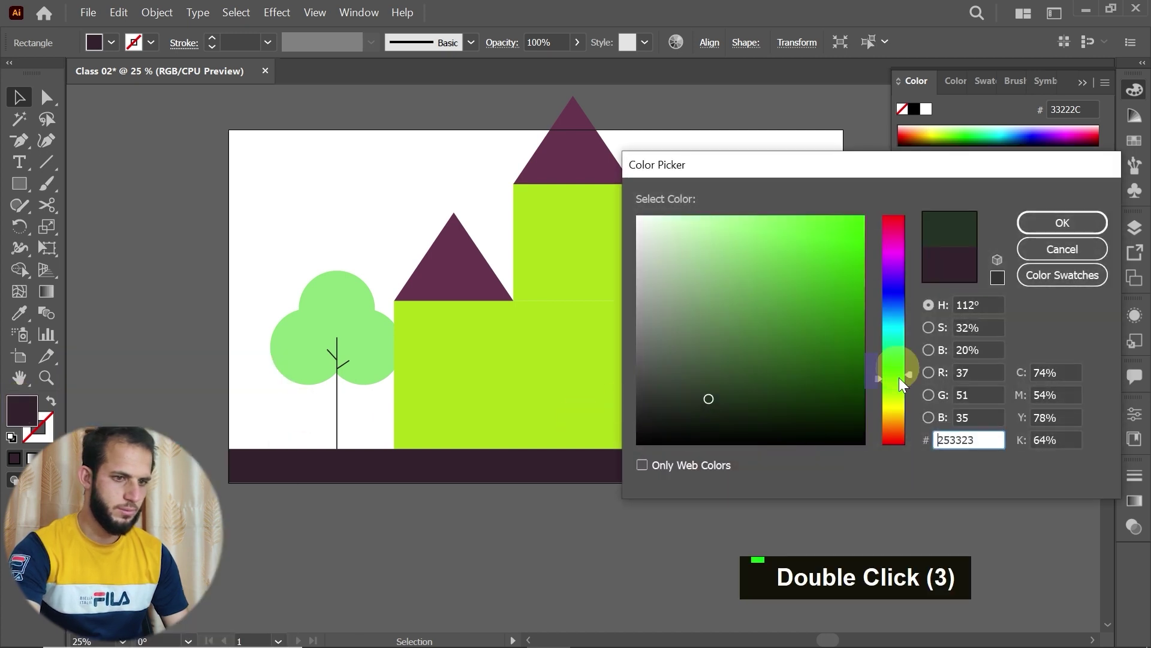
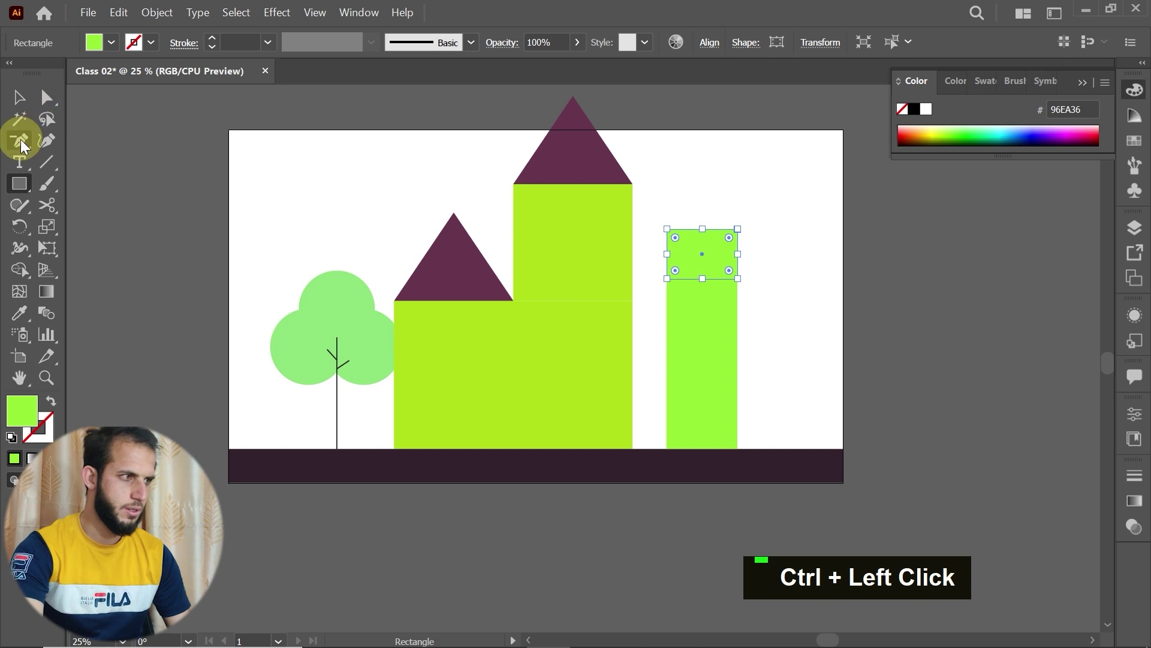
# - Add an anchor point on the tower's top edge, pull it up into a point and round the tip
pyautogui.rightClick(26, 145)
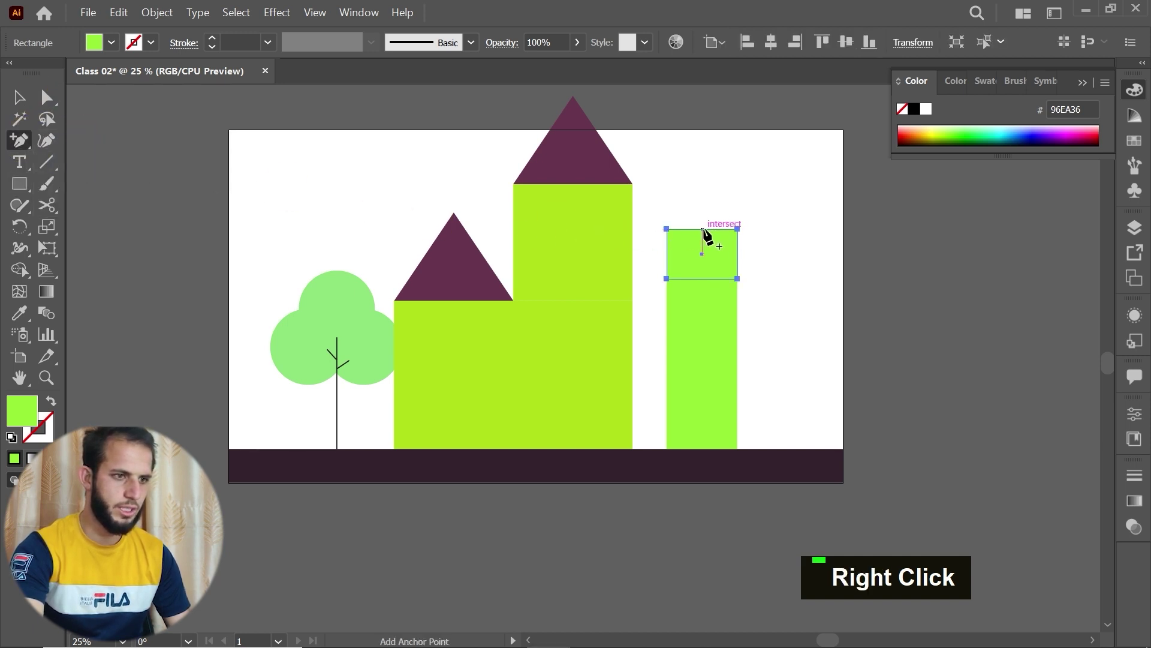
pyautogui.rightClick(29, 150)
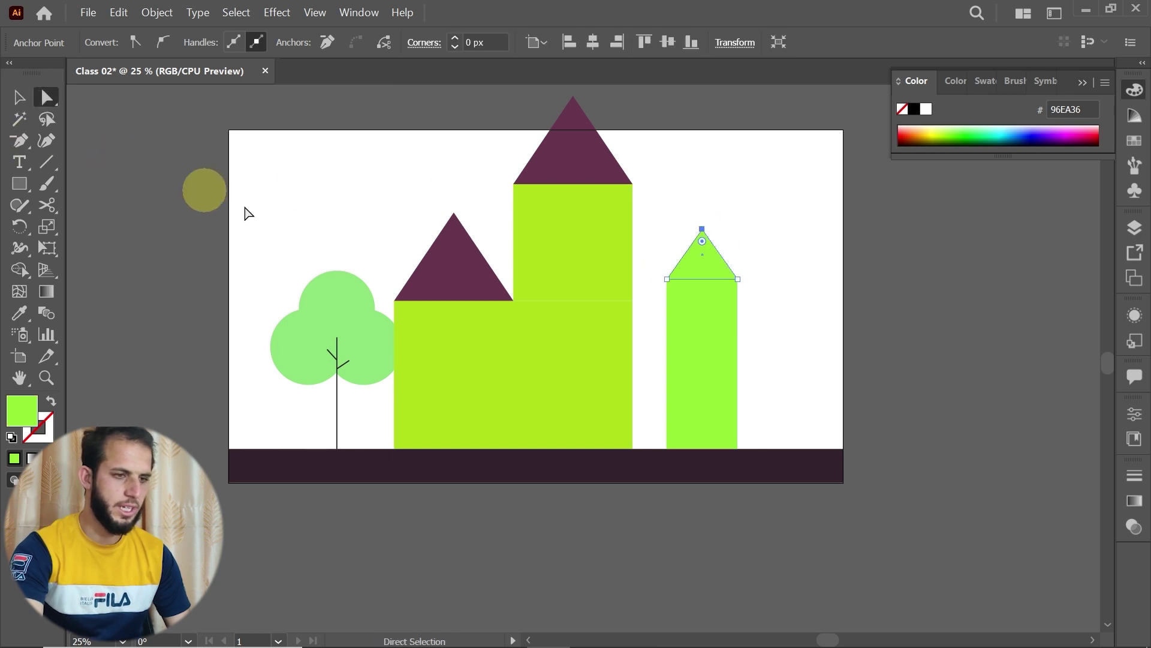
pyautogui.scroll(3)
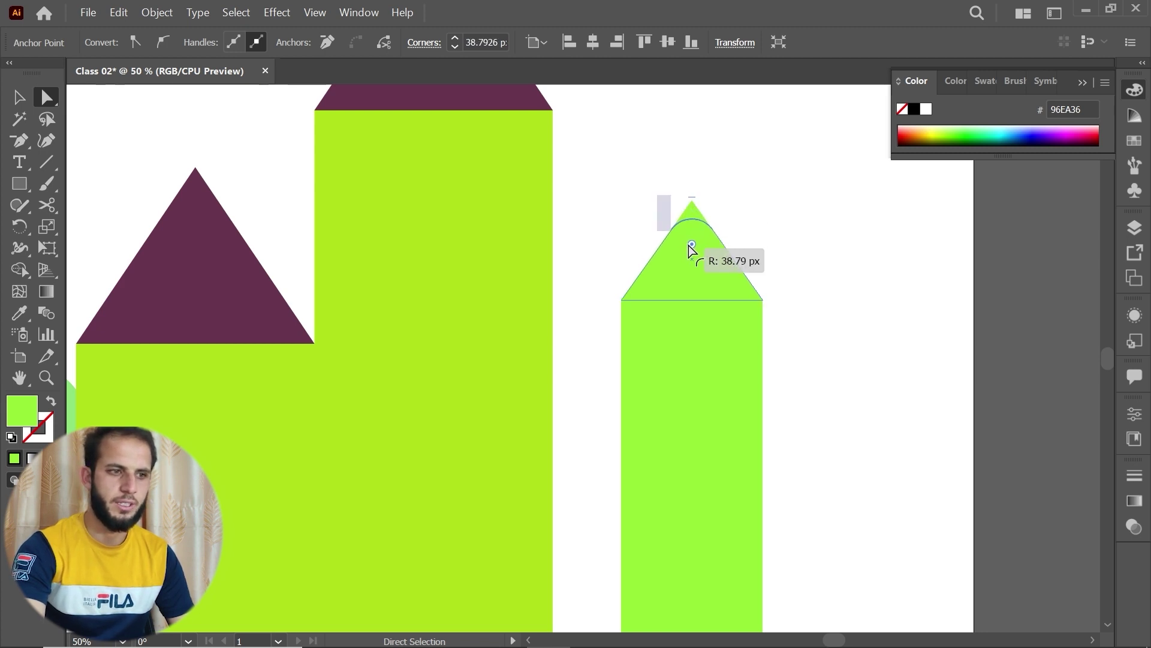
pyautogui.scroll(-3)
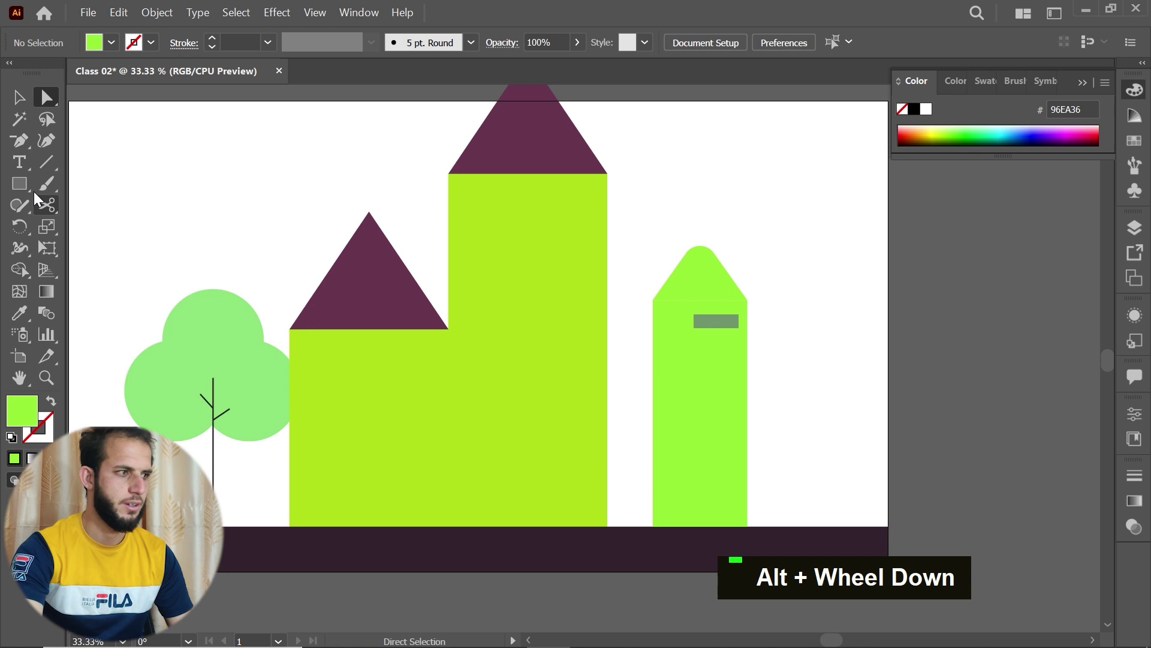
# - Switch to the Ellipse tool for drawing the tower's round shapes
pyautogui.rightClick(20, 189)
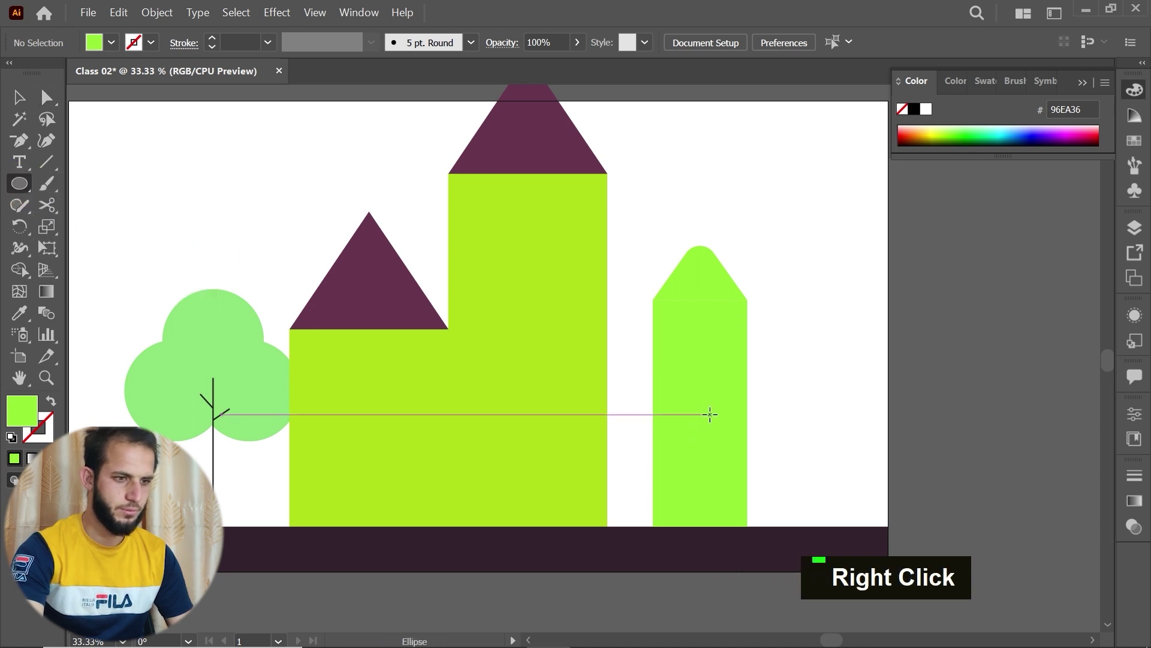
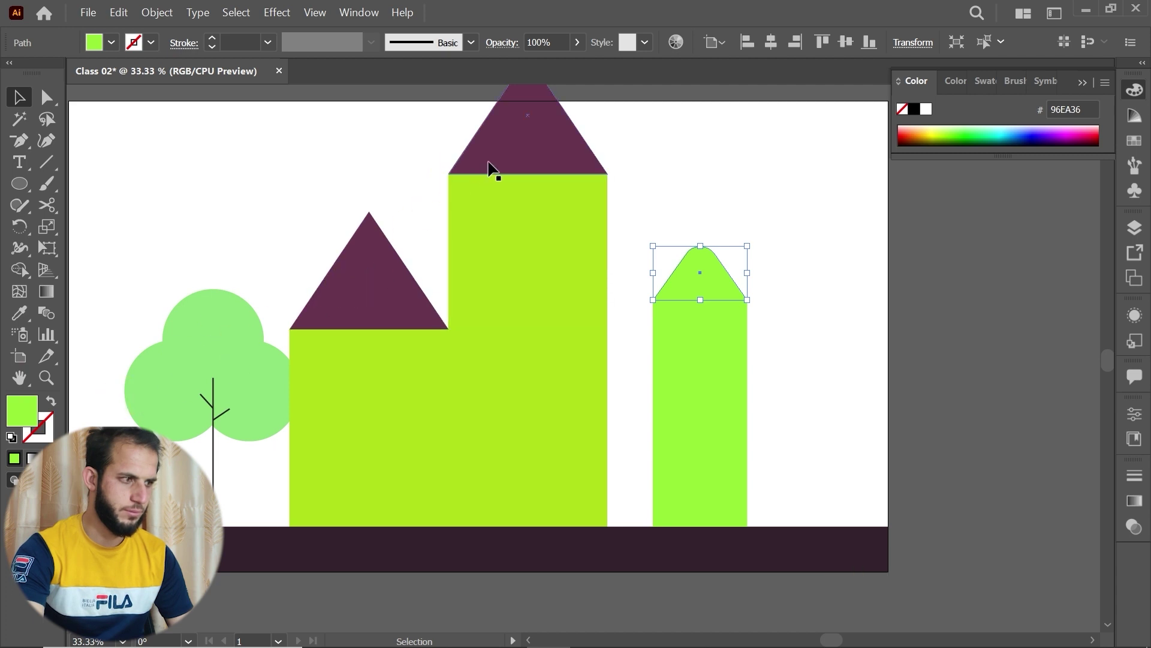
# - Fill the tower top dark purple and start colouring the new round window #1F2133
pyautogui.doubleClick(25, 418)
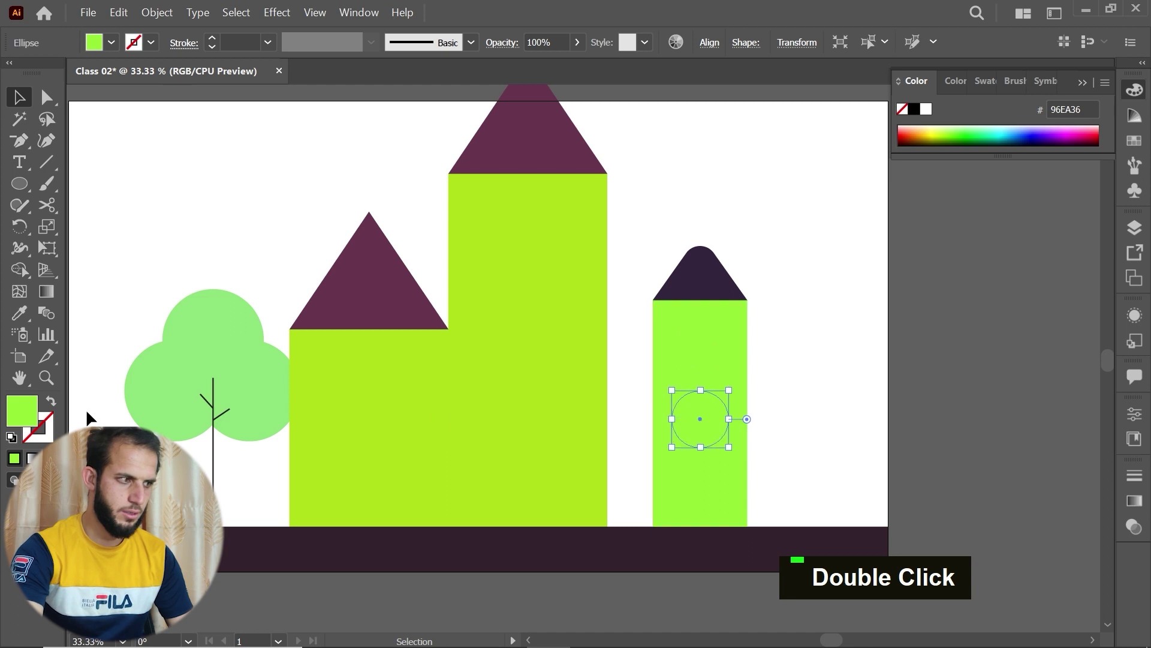
pyautogui.doubleClick(35, 416)
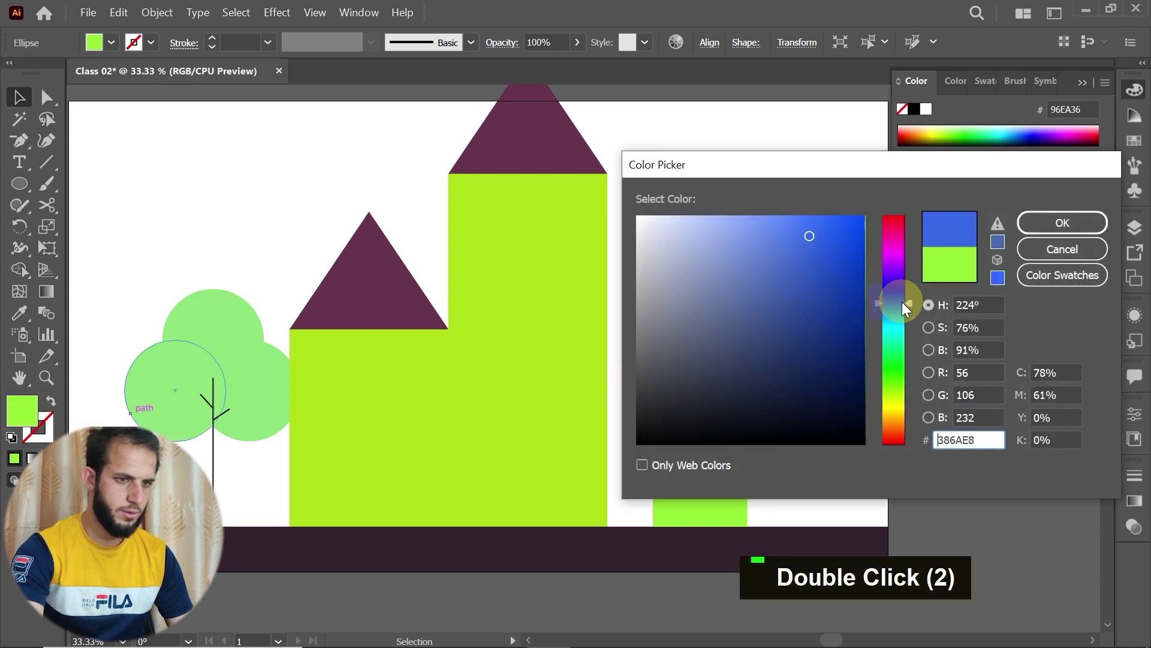